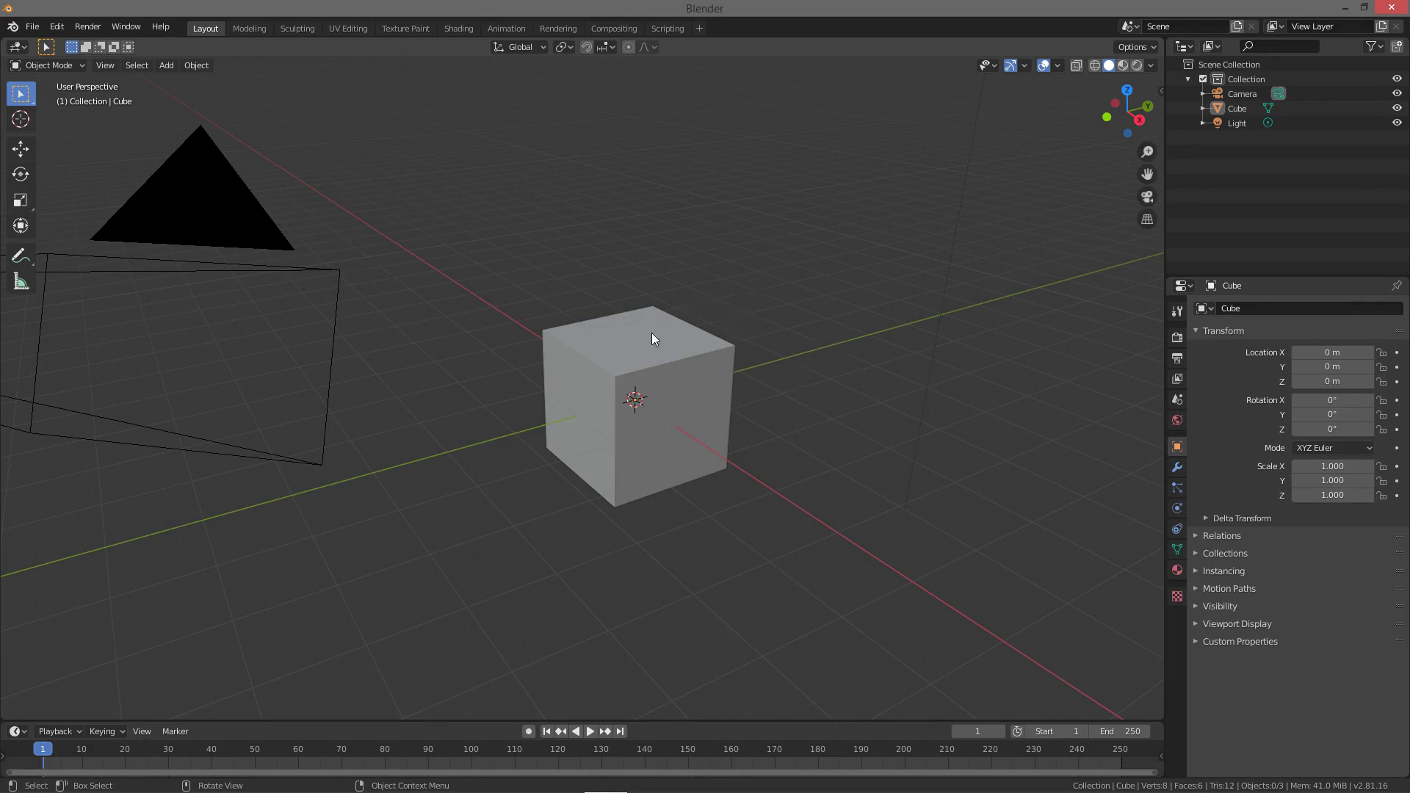
- Select the default cube in the 3D viewport
{"action": "left_click", "coordinate": [671, 336]}
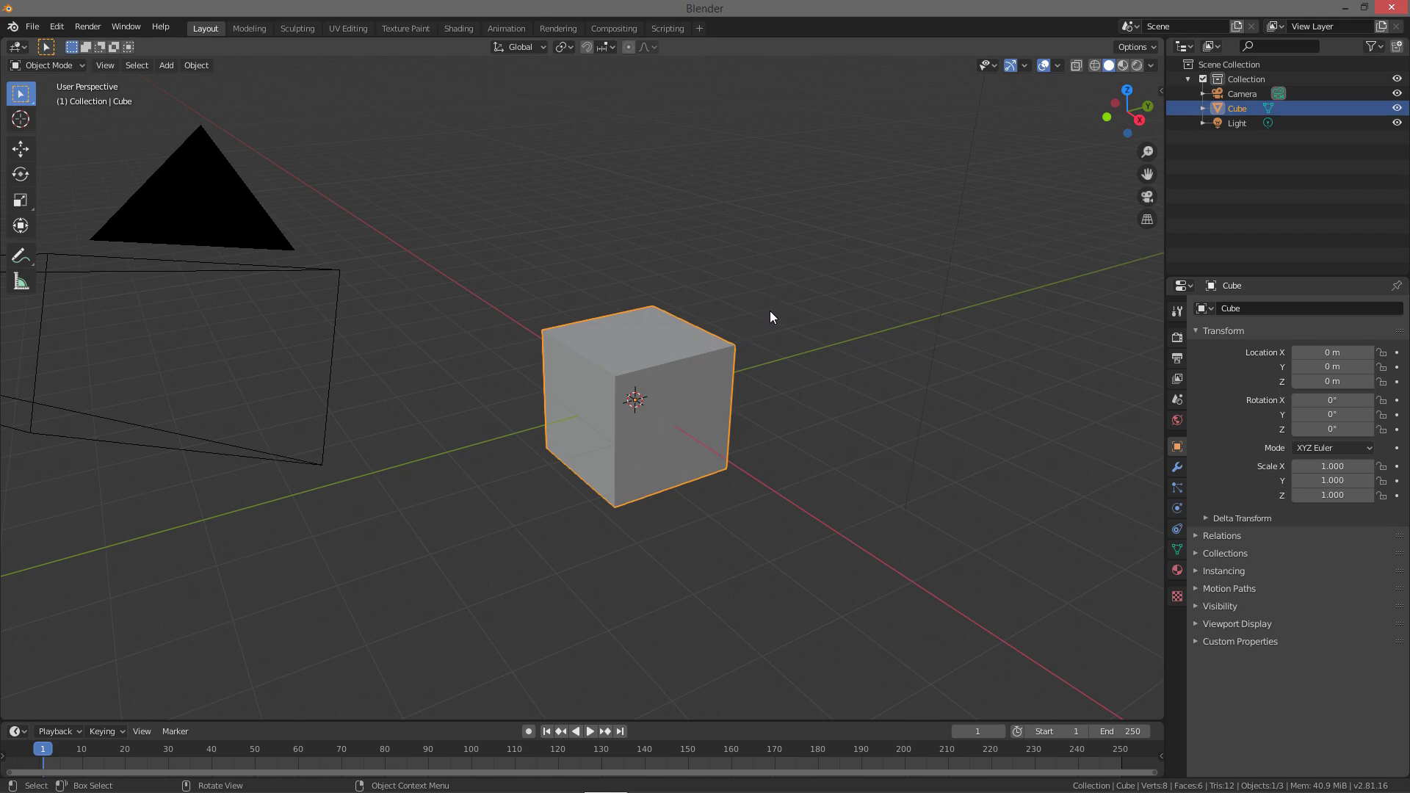
- Orbit the view around the selected cube to inspect it from several angles
{"action": "middle_click", "coordinate": [782, 321]}
{"action": "middle_click", "coordinate": [780, 330]}
{"action": "middle_click", "coordinate": [778, 344]}
{"action": "middle_click", "coordinate": [771, 345]}
{"action": "middle_click", "coordinate": [772, 346]}
{"action": "middle_click", "coordinate": [771, 343]}
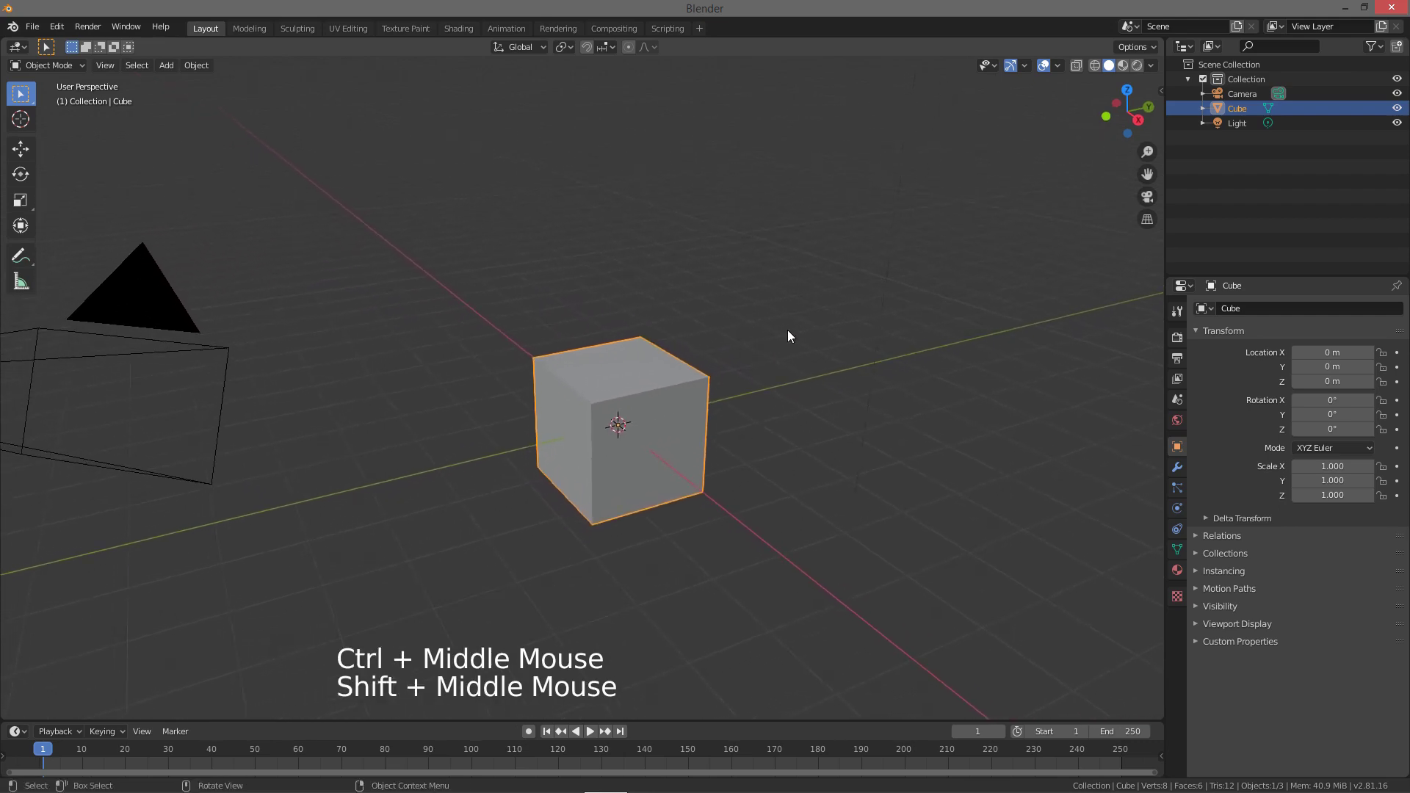
{"action": "middle_click", "coordinate": [753, 320]}
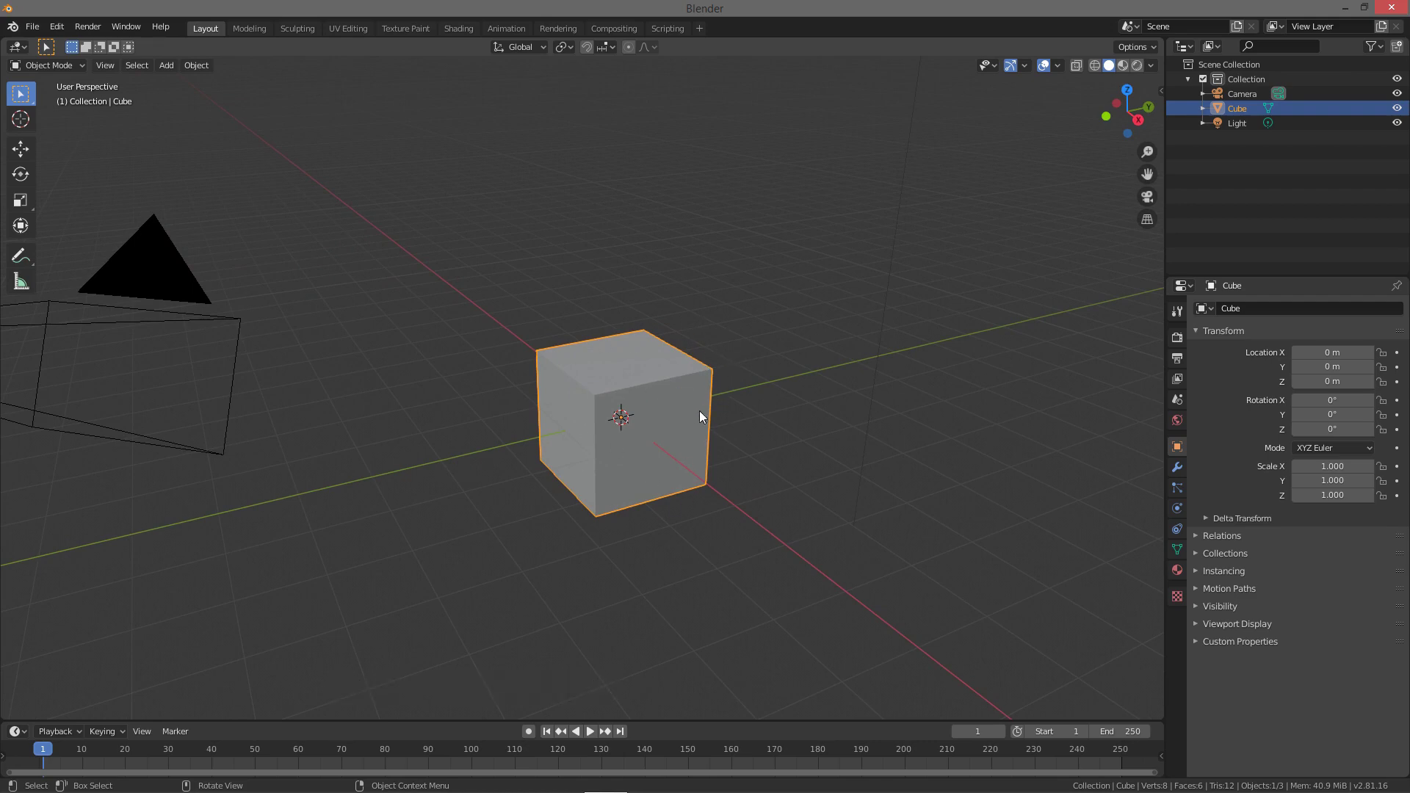
{"action": "middle_click", "coordinate": [700, 404]}
{"action": "middle_click", "coordinate": [734, 397]}
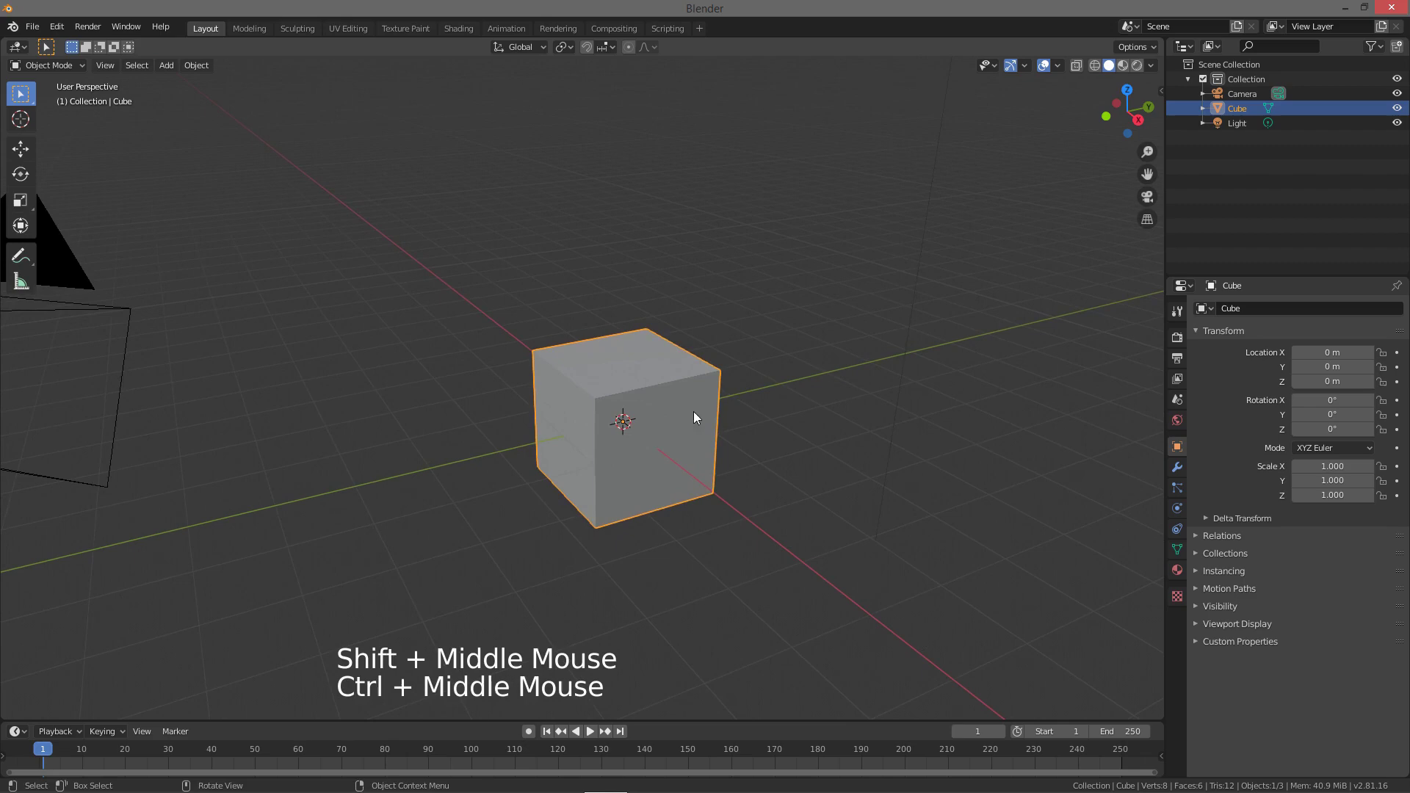
{"action": "middle_click", "coordinate": [704, 411]}
{"action": "middle_click", "coordinate": [720, 413]}
{"action": "middle_click", "coordinate": [734, 396]}
{"action": "middle_click", "coordinate": [719, 404]}
{"action": "middle_click", "coordinate": [698, 408]}
{"action": "middle_click", "coordinate": [699, 399]}
{"action": "middle_click", "coordinate": [707, 410]}
{"action": "middle_click", "coordinate": [731, 424]}
{"action": "middle_click", "coordinate": [735, 420]}
{"action": "middle_click", "coordinate": [729, 432]}
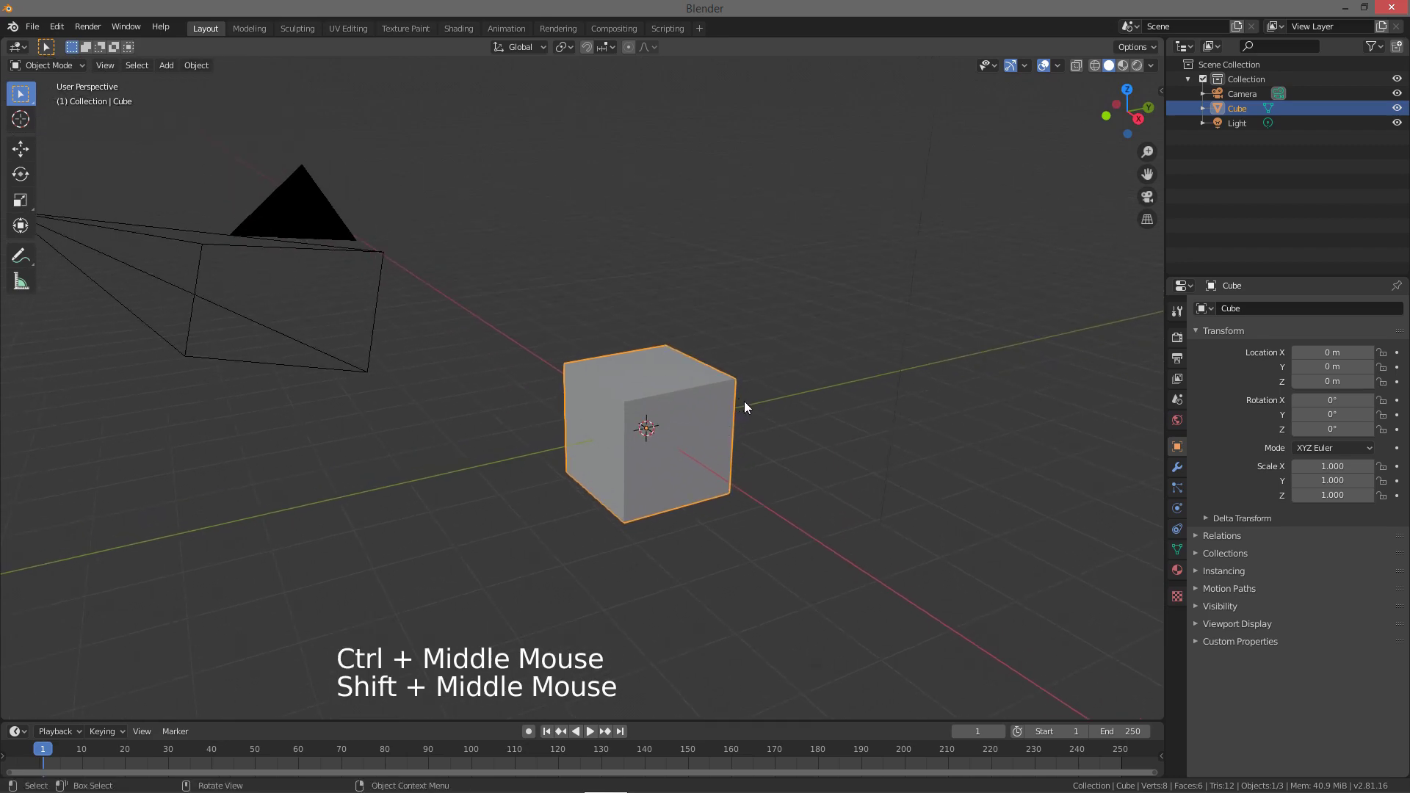
{"action": "key", "text": "z"}
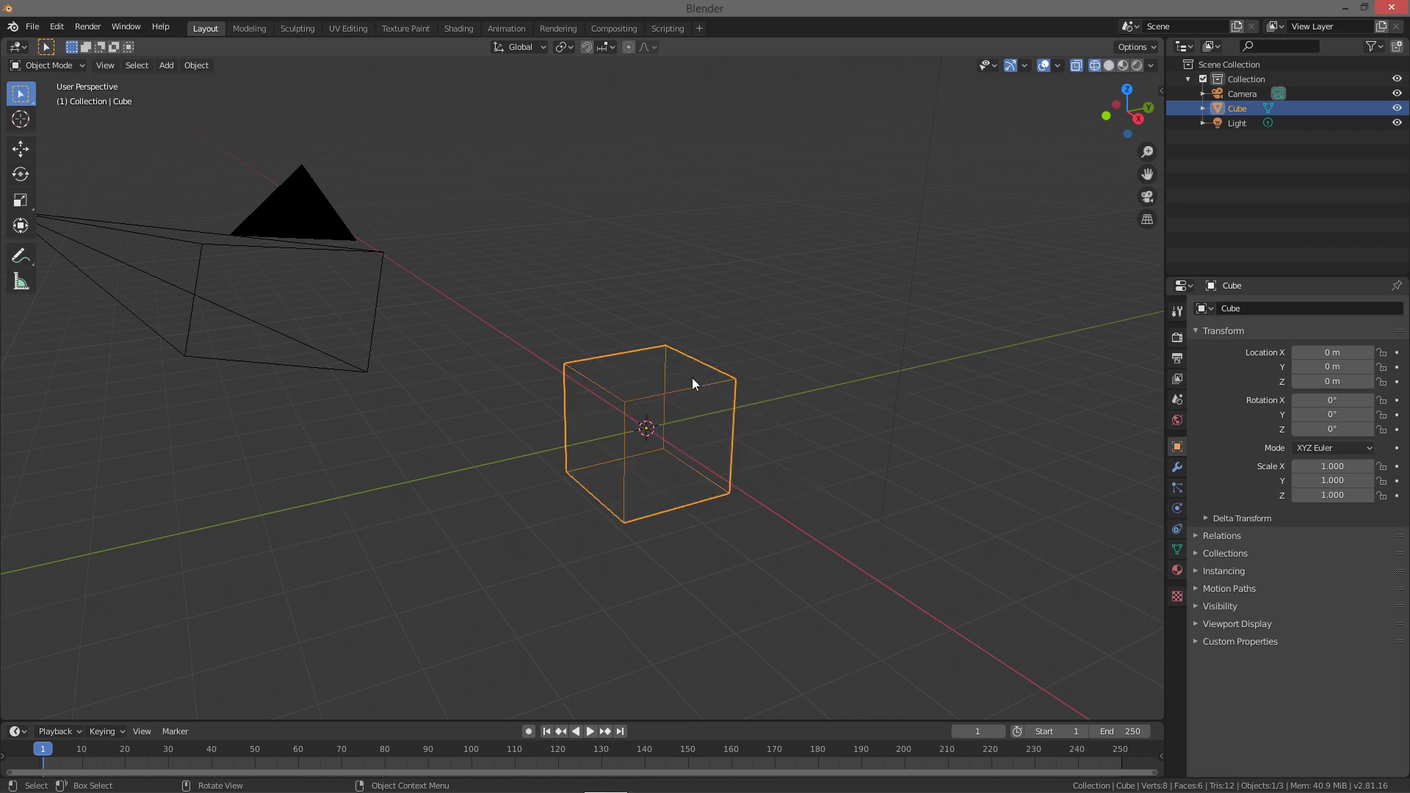
{"action": "left_click", "coordinate": [731, 382]}
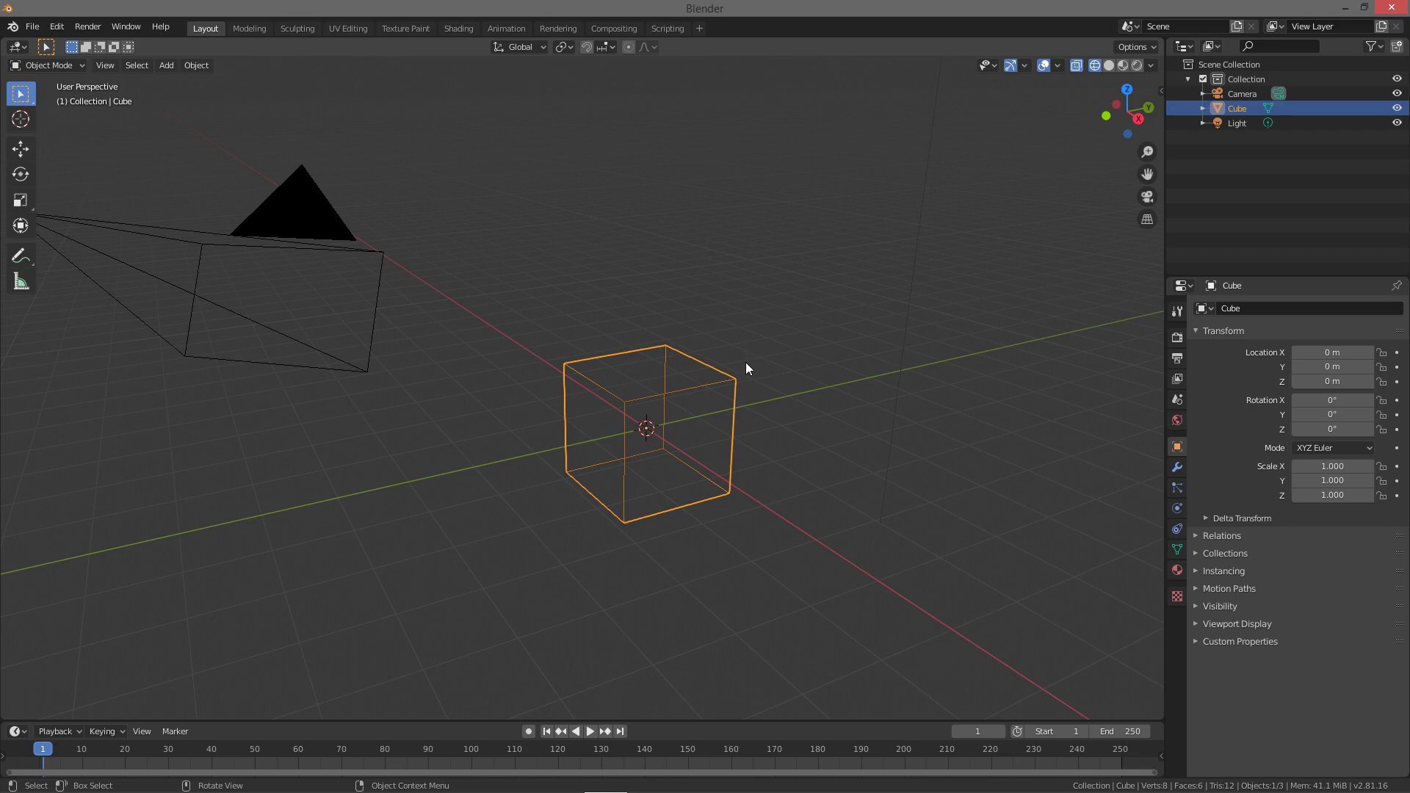
{"action": "key", "text": "Tab"}
{"action": "key", "text": "z"}
{"action": "key", "text": "Tab"}
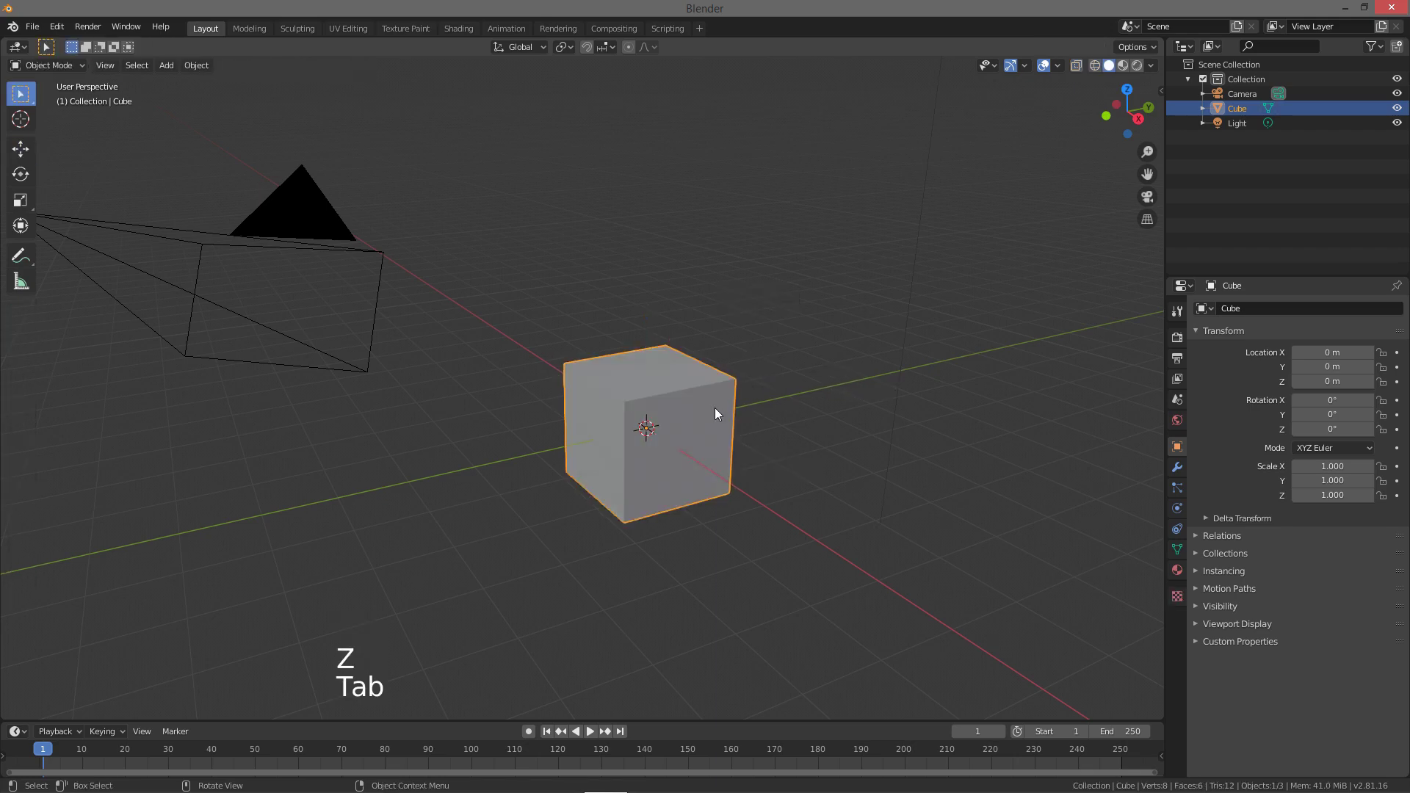
{"action": "left_click", "coordinate": [721, 417]}
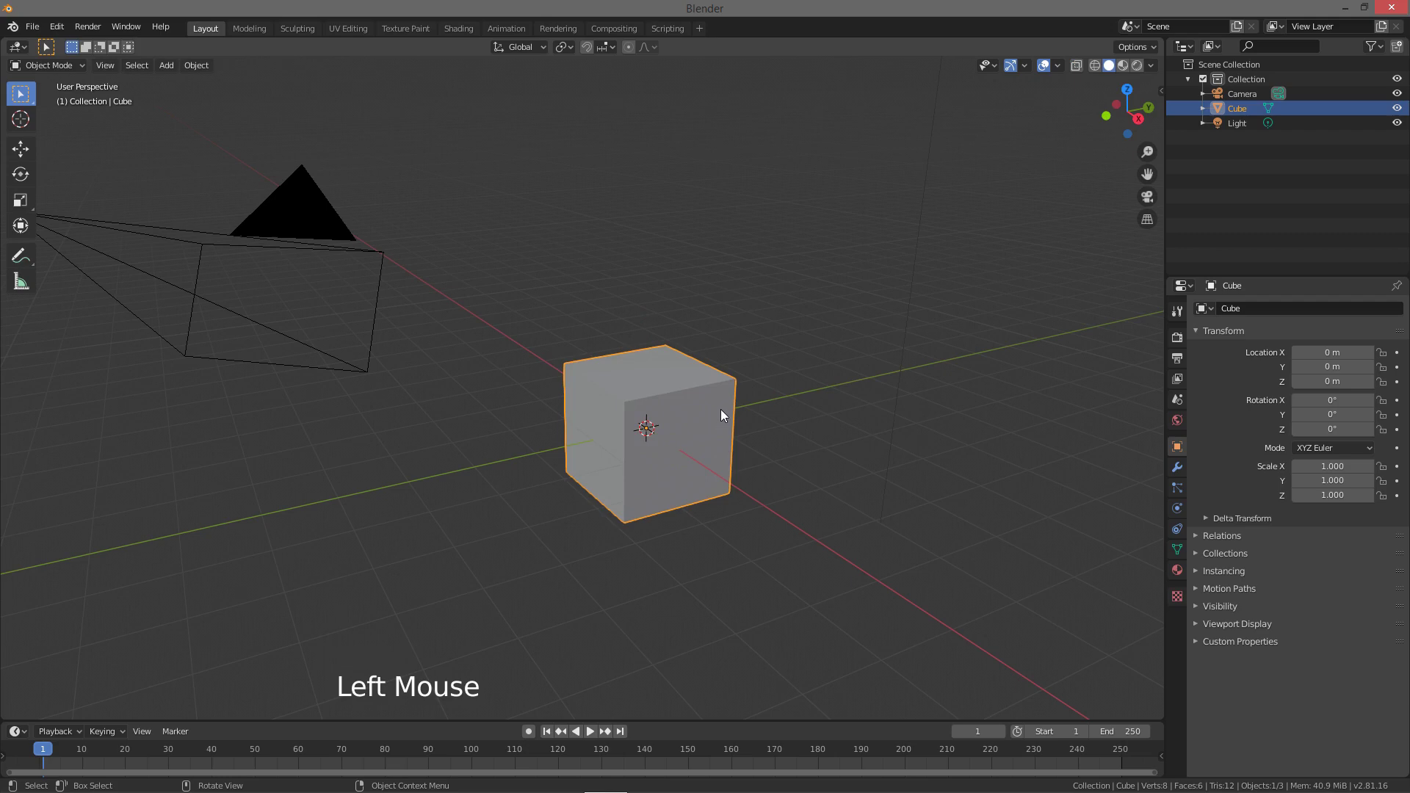
{"action": "key", "text": "Tab"}
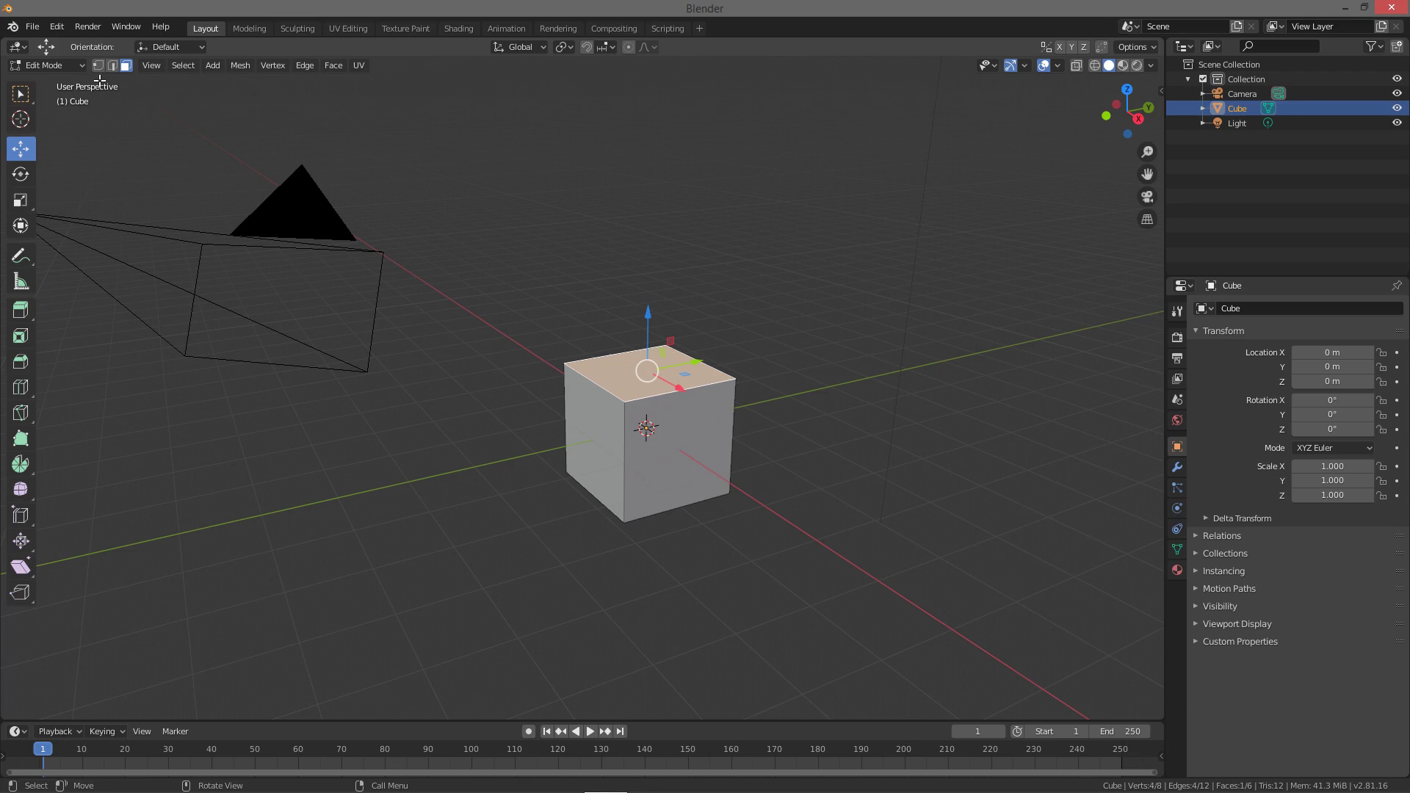
{"action": "left_click", "coordinate": [77, 66]}
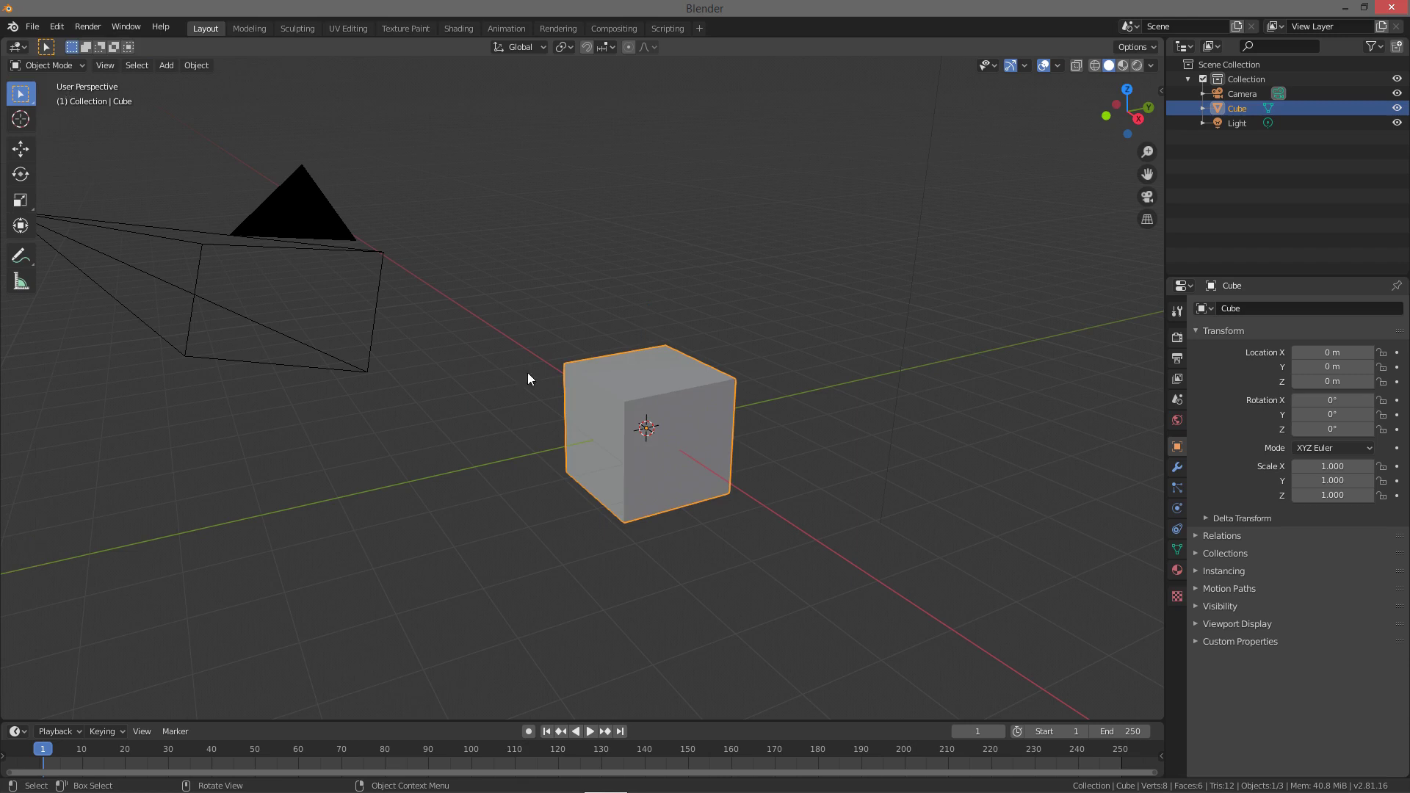
- Select the cube, activate the Move tool, and undo two accidental viewport clicks
{"action": "left_click", "coordinate": [643, 390]}
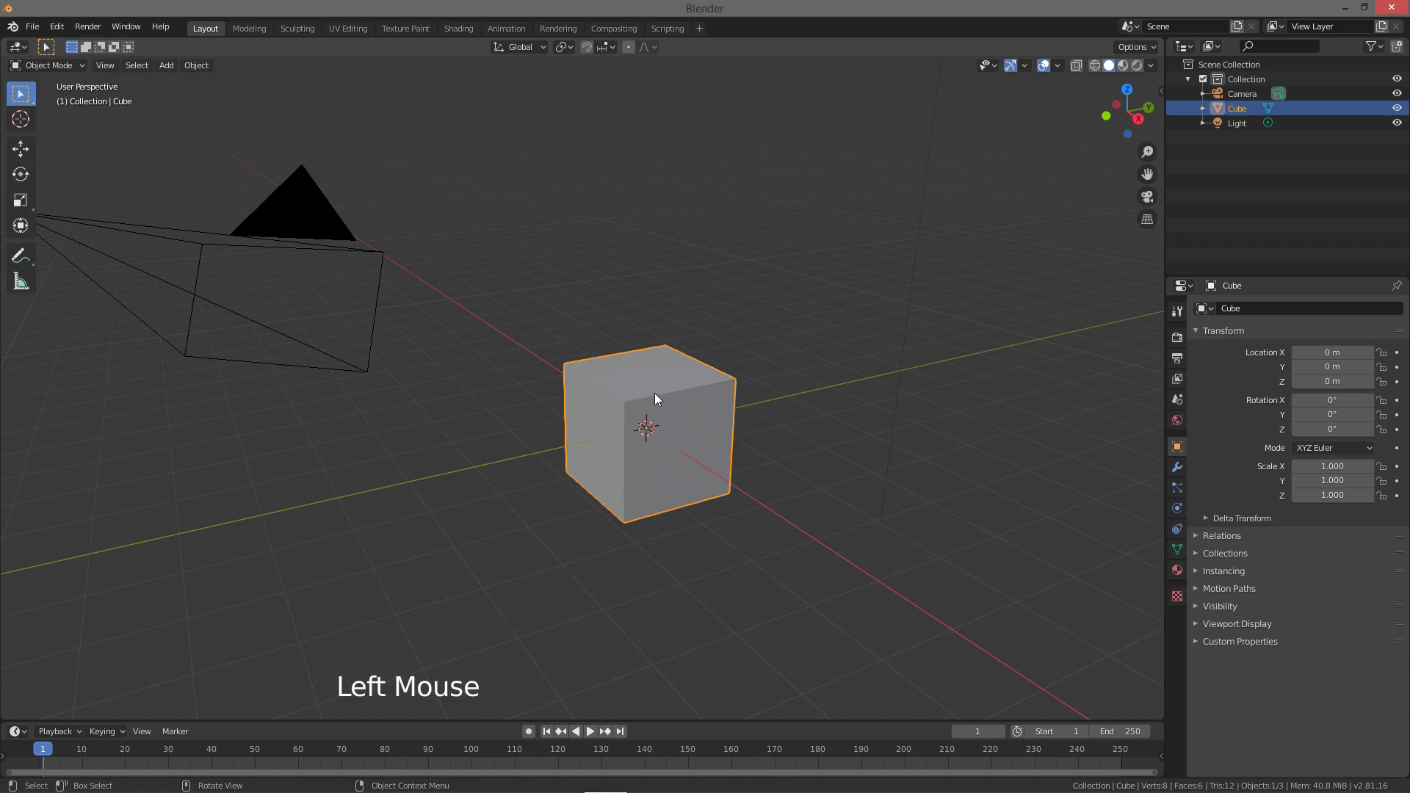
{"action": "left_click", "coordinate": [32, 148]}
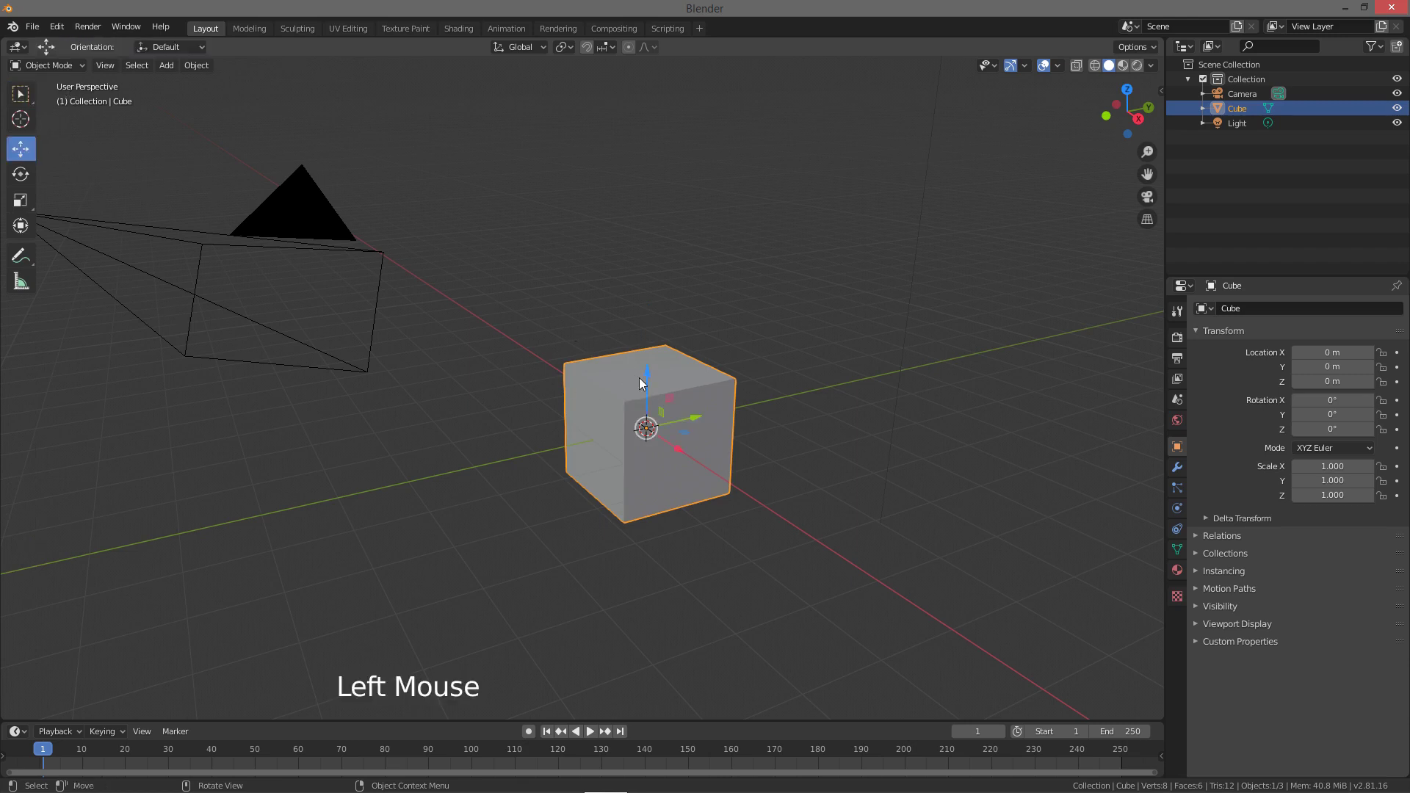
{"action": "left_click", "coordinate": [654, 379]}
{"action": "key", "text": "ctrl+z"}
{"action": "left_click", "coordinate": [697, 431]}
{"action": "key", "text": "ctrl+z"}
- Enter Edit Mode on the cube with its top face selected
{"action": "middle_click", "coordinate": [653, 413]}
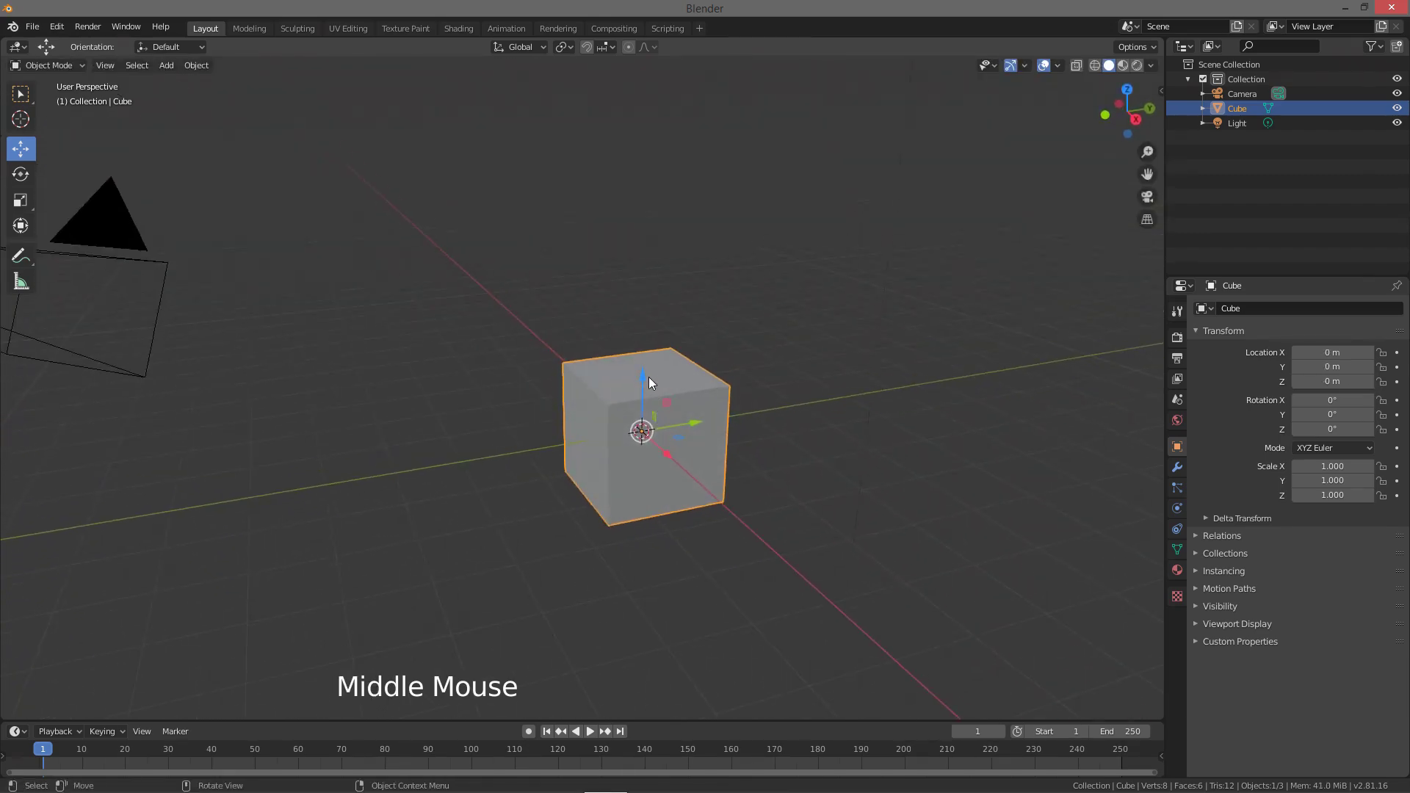
{"action": "middle_click", "coordinate": [665, 383]}
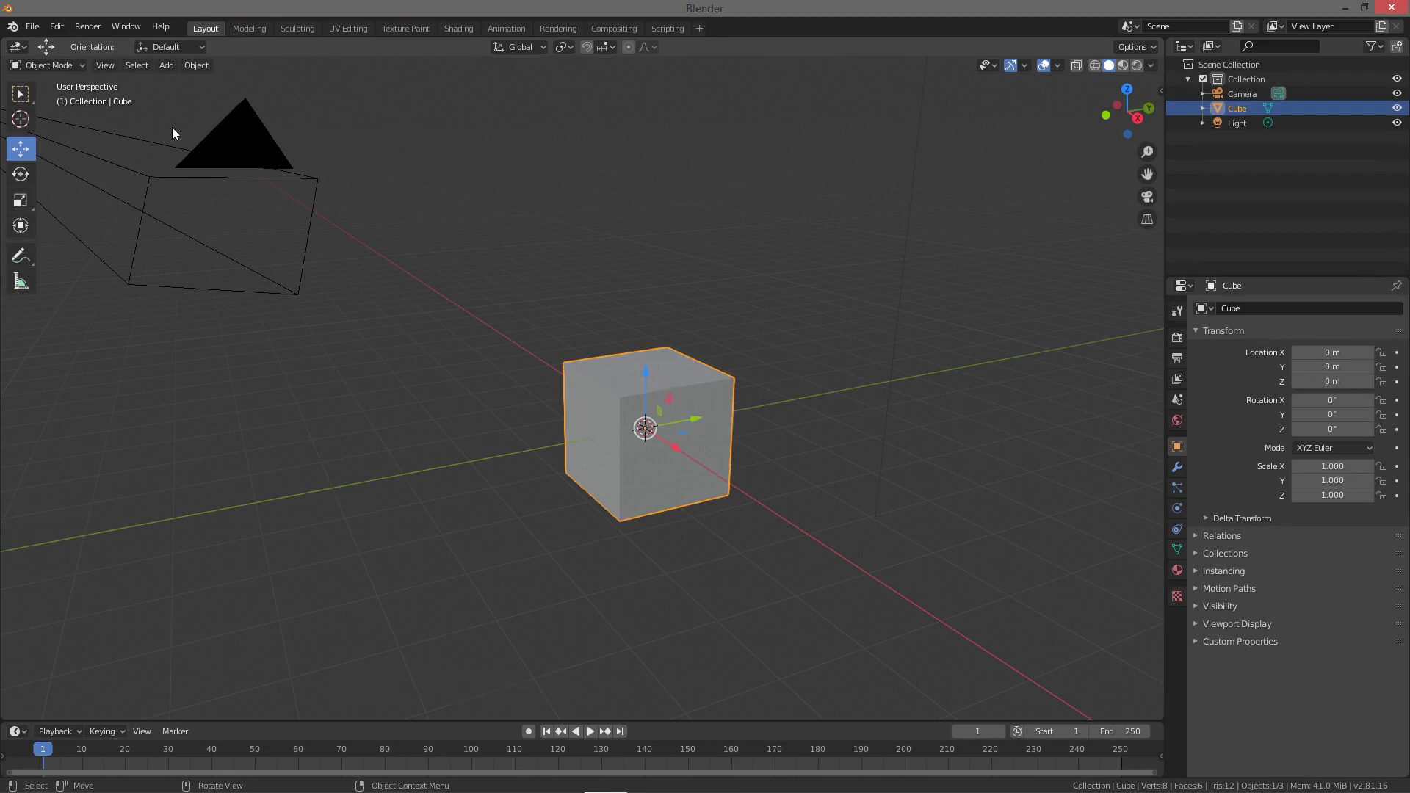
{"action": "left_click", "coordinate": [73, 71]}
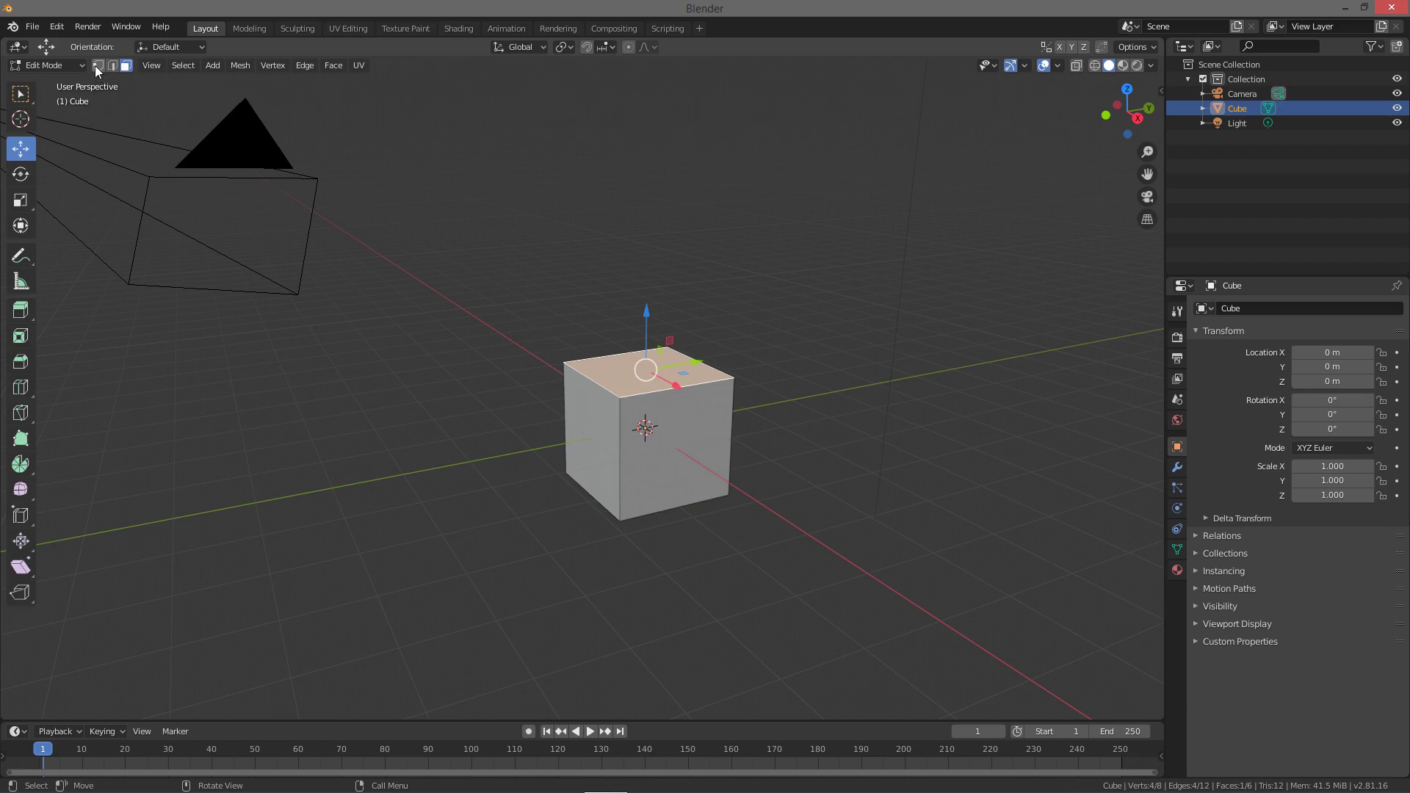
- Switch to vertex select, try picking corner vertices, and make the cube see-through with X-ray
{"action": "left_click", "coordinate": [106, 67]}
{"action": "middle_click", "coordinate": [593, 411]}
{"action": "middle_click", "coordinate": [602, 413]}
{"action": "middle_click", "coordinate": [622, 428]}
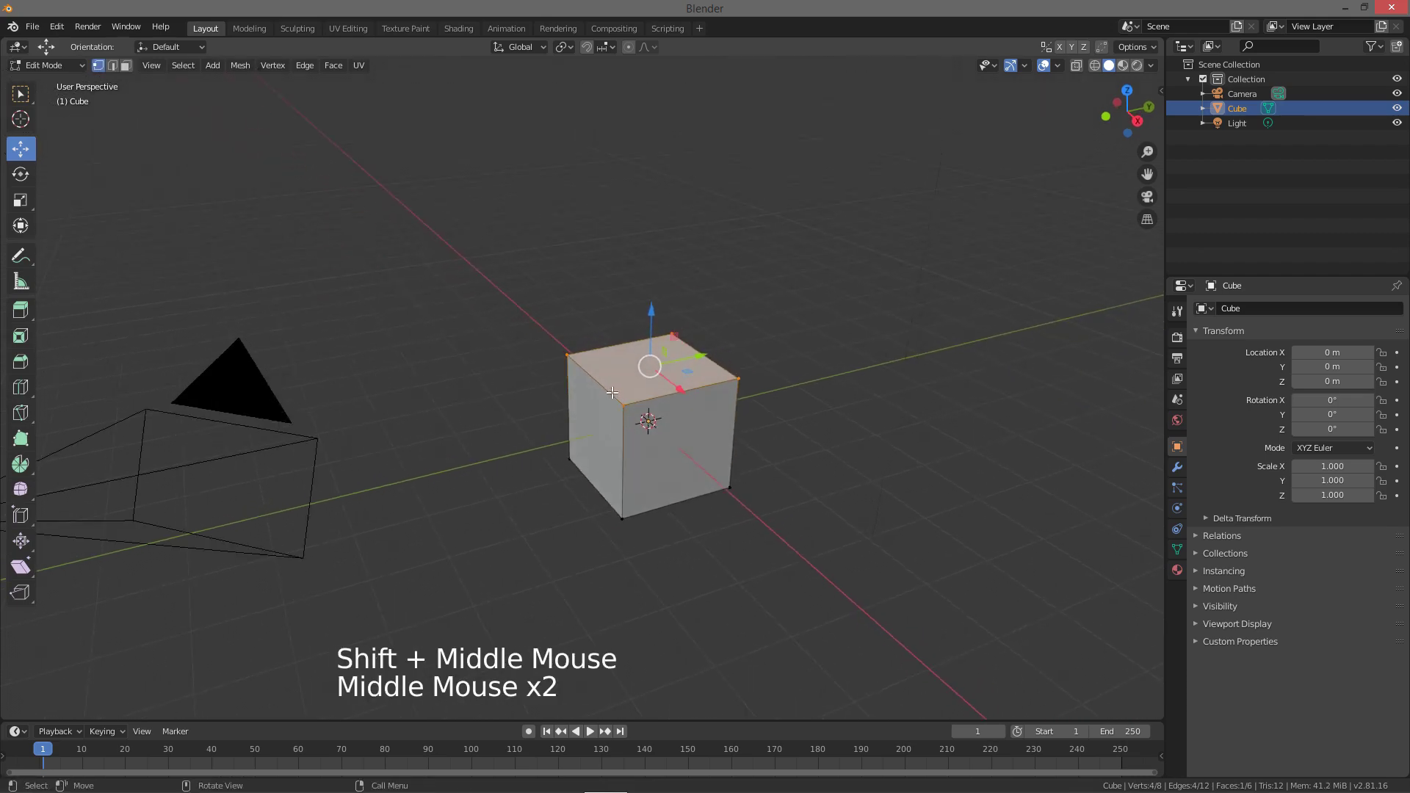
{"action": "left_click", "coordinate": [612, 387]}
{"action": "left_click", "coordinate": [571, 347]}
{"action": "left_click", "coordinate": [567, 450]}
{"action": "left_click", "coordinate": [621, 508]}
{"action": "key", "text": "z"}
{"action": "key", "text": "z"}
- Select the two bottom front vertices, pull that edge outward into a wedge, and return to Object Mode
{"action": "left_click", "coordinate": [620, 399]}
{"action": "left_click", "coordinate": [569, 452]}
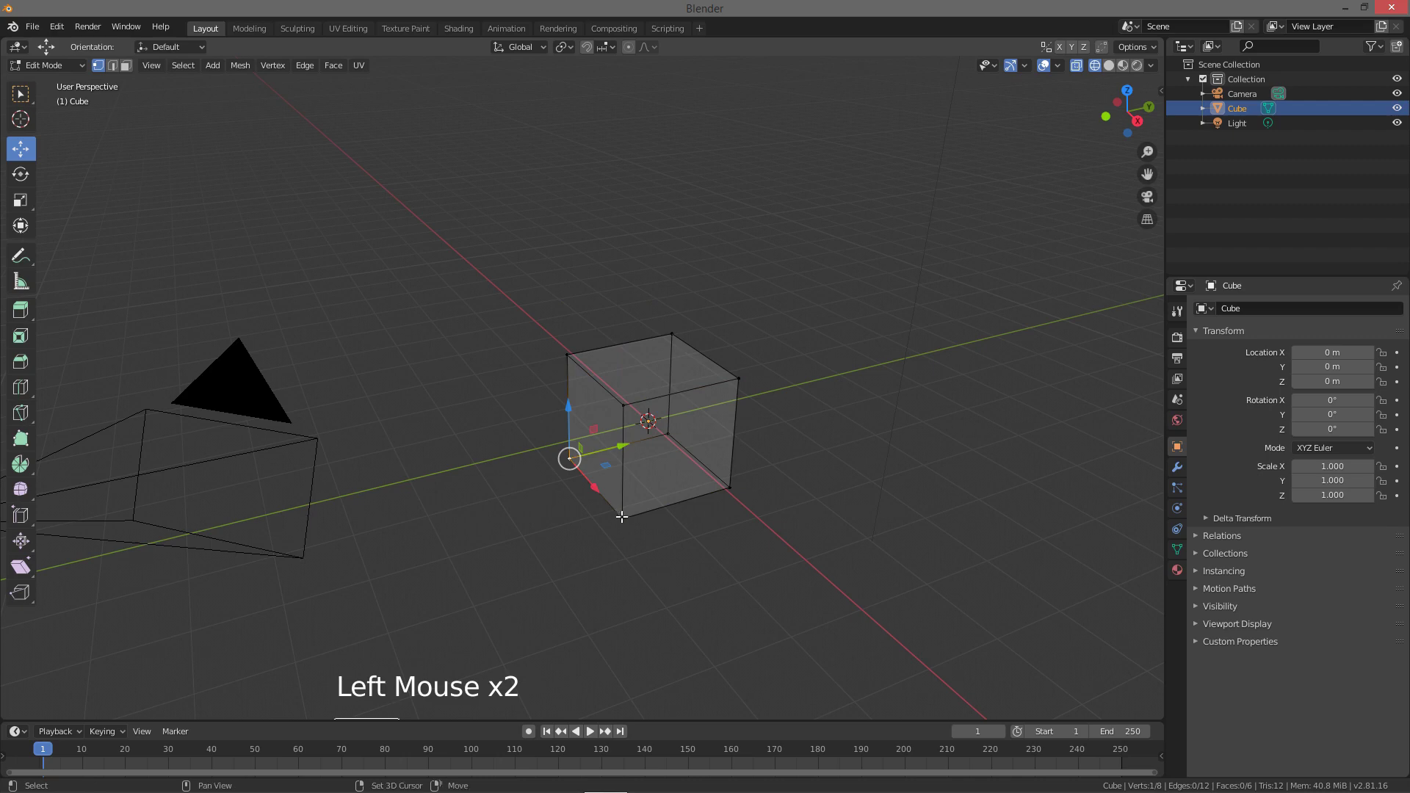
{"action": "left_click", "coordinate": [623, 509]}
{"action": "middle_click", "coordinate": [625, 469]}
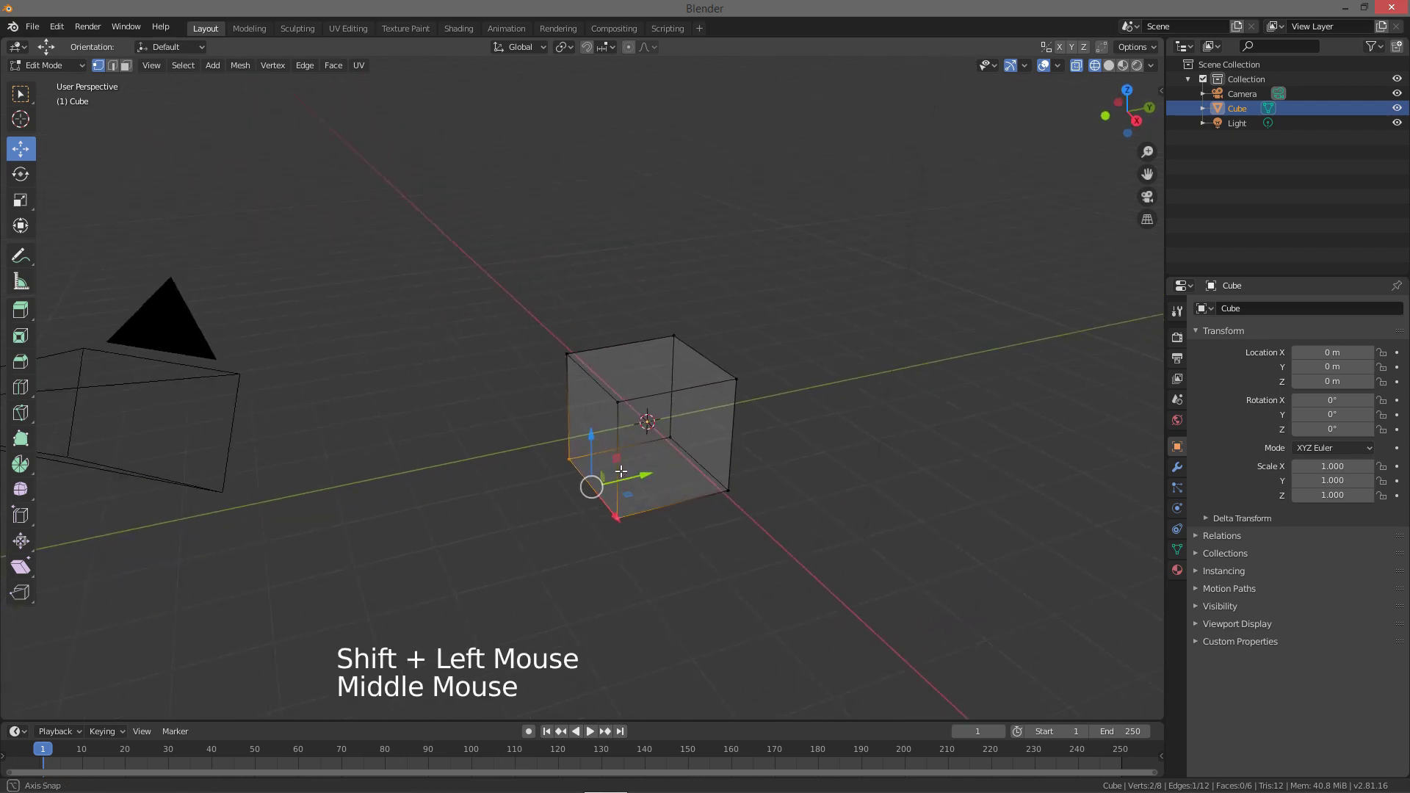
{"action": "middle_click", "coordinate": [625, 434]}
{"action": "middle_click", "coordinate": [629, 455]}
{"action": "left_click", "coordinate": [644, 450]}
{"action": "key", "text": "Tab"}
{"action": "key", "text": "z"}
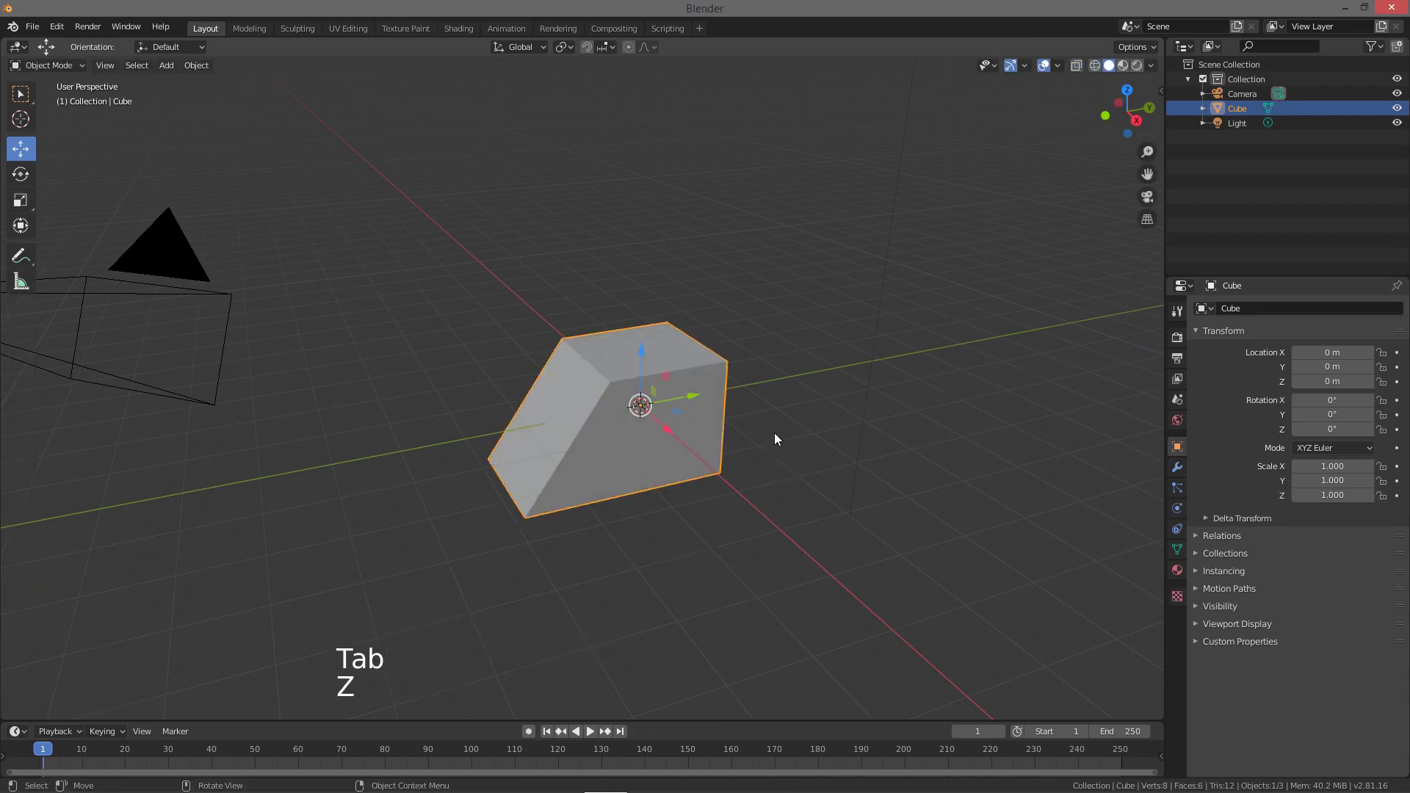
- In edge select mode, move the block's top left edge outward so the left side leans further
{"action": "key", "text": "Tab"}
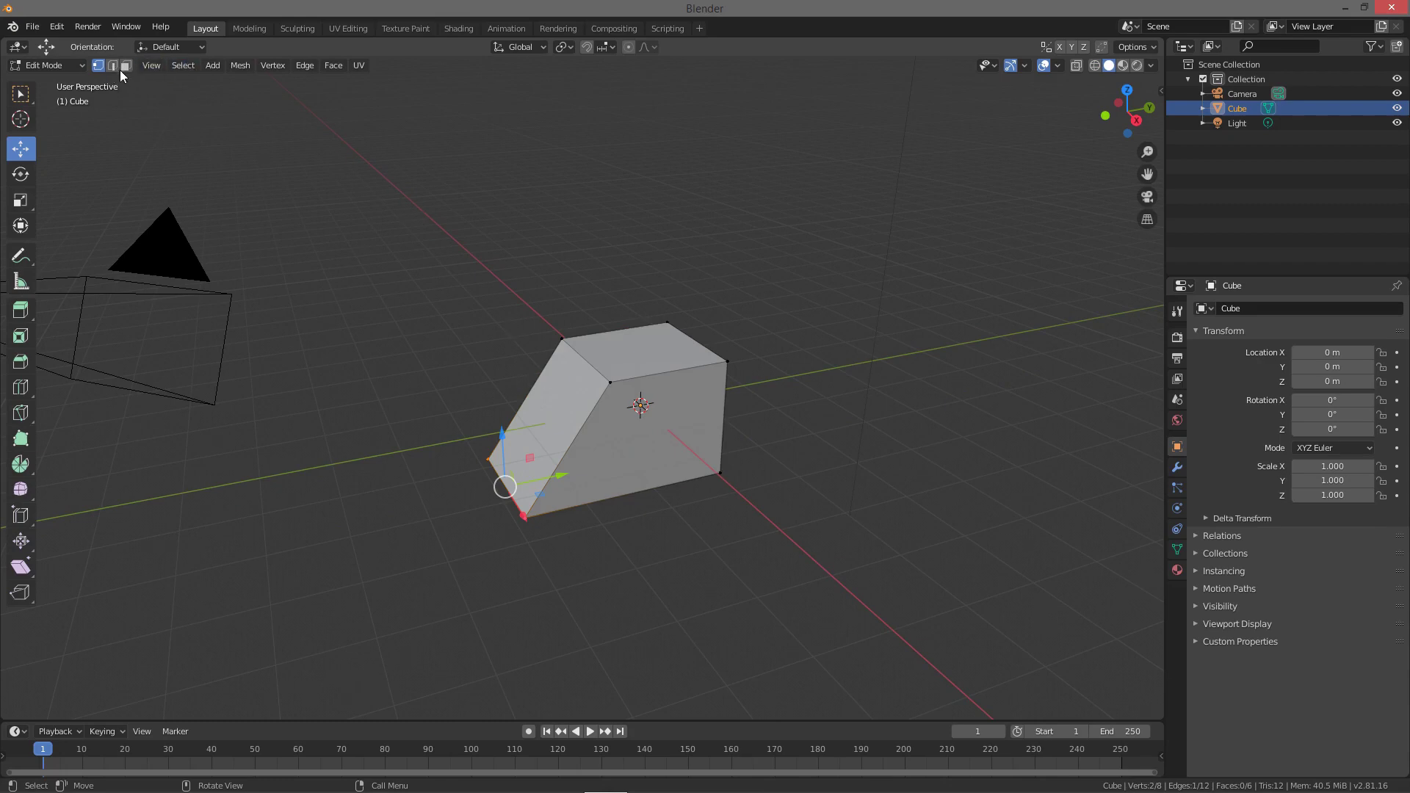
{"action": "left_click", "coordinate": [118, 70]}
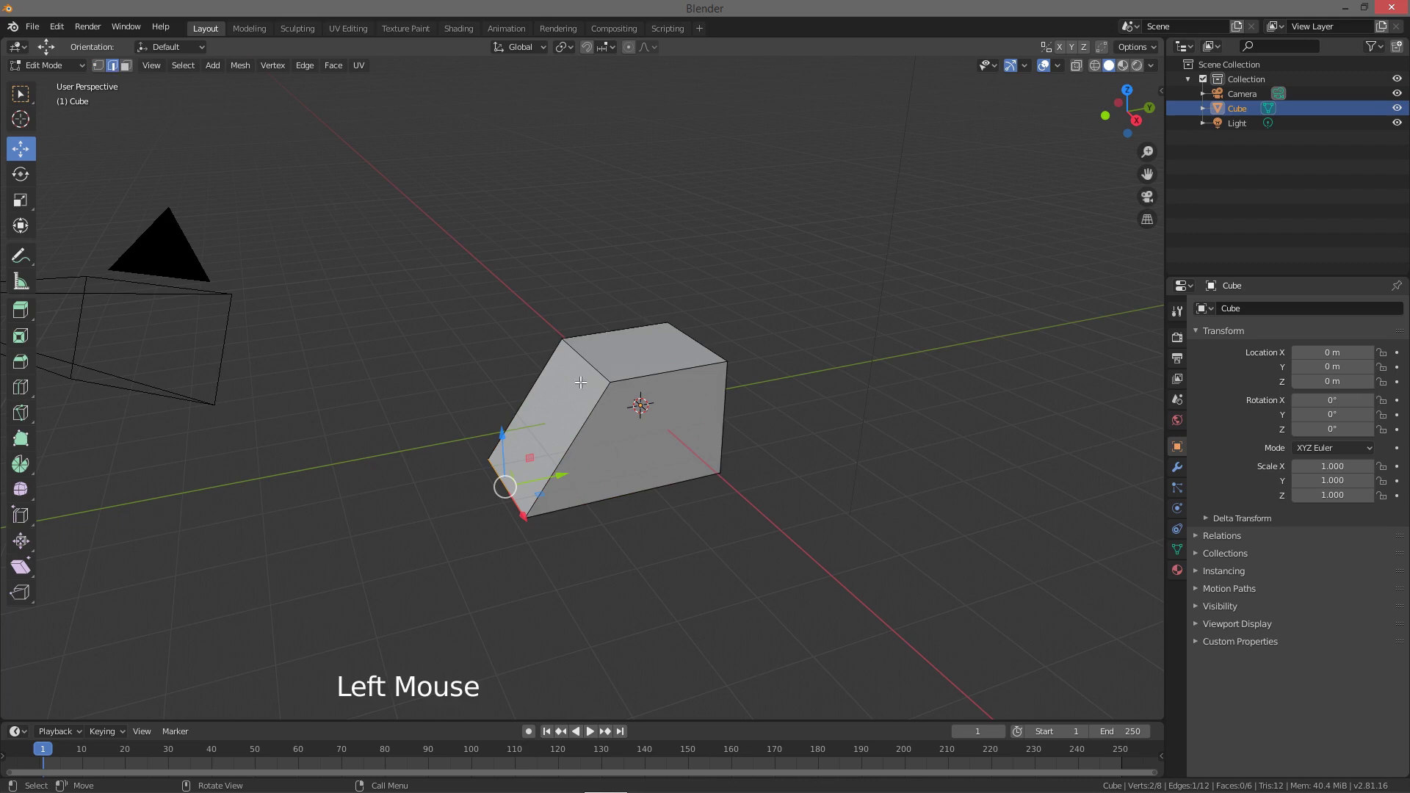
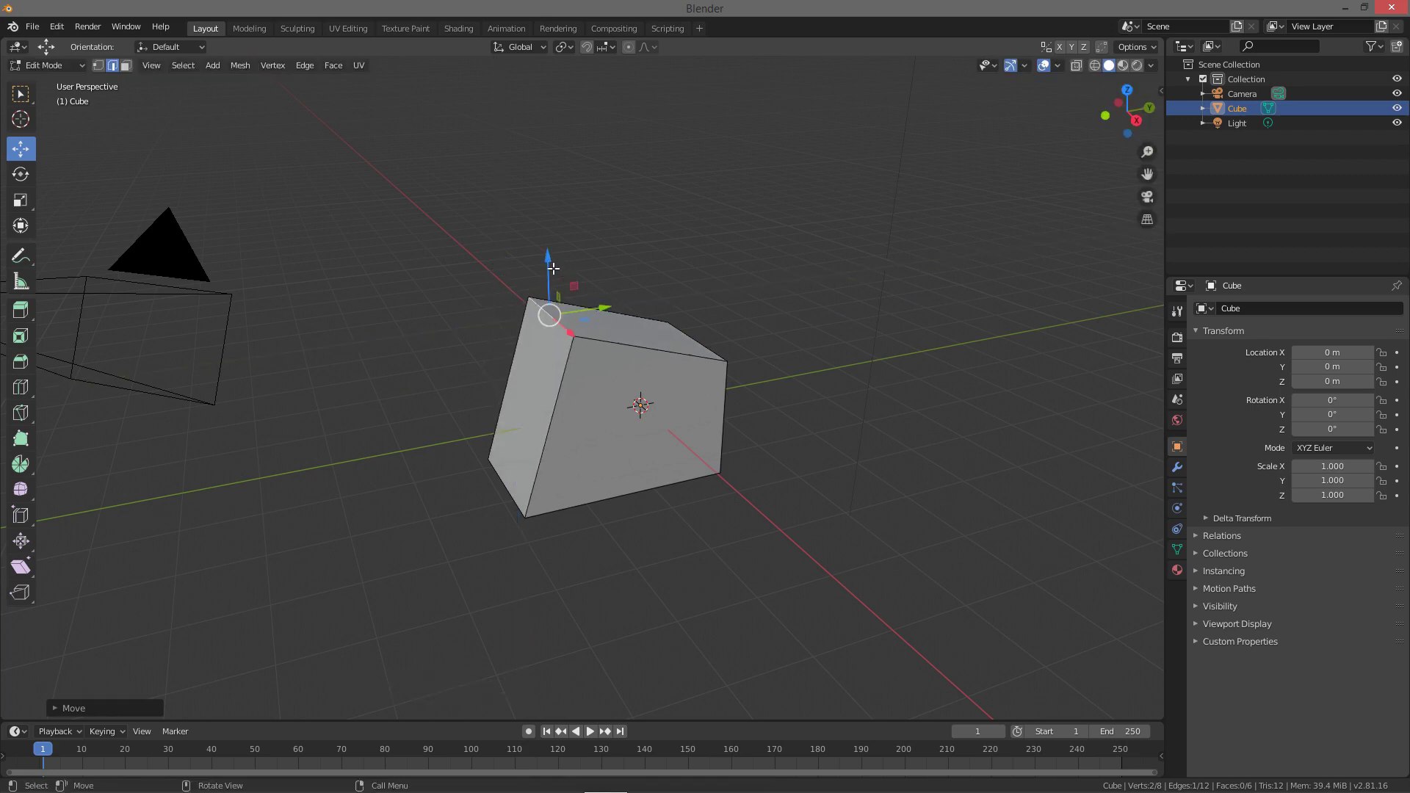
{"action": "left_click", "coordinate": [550, 255]}
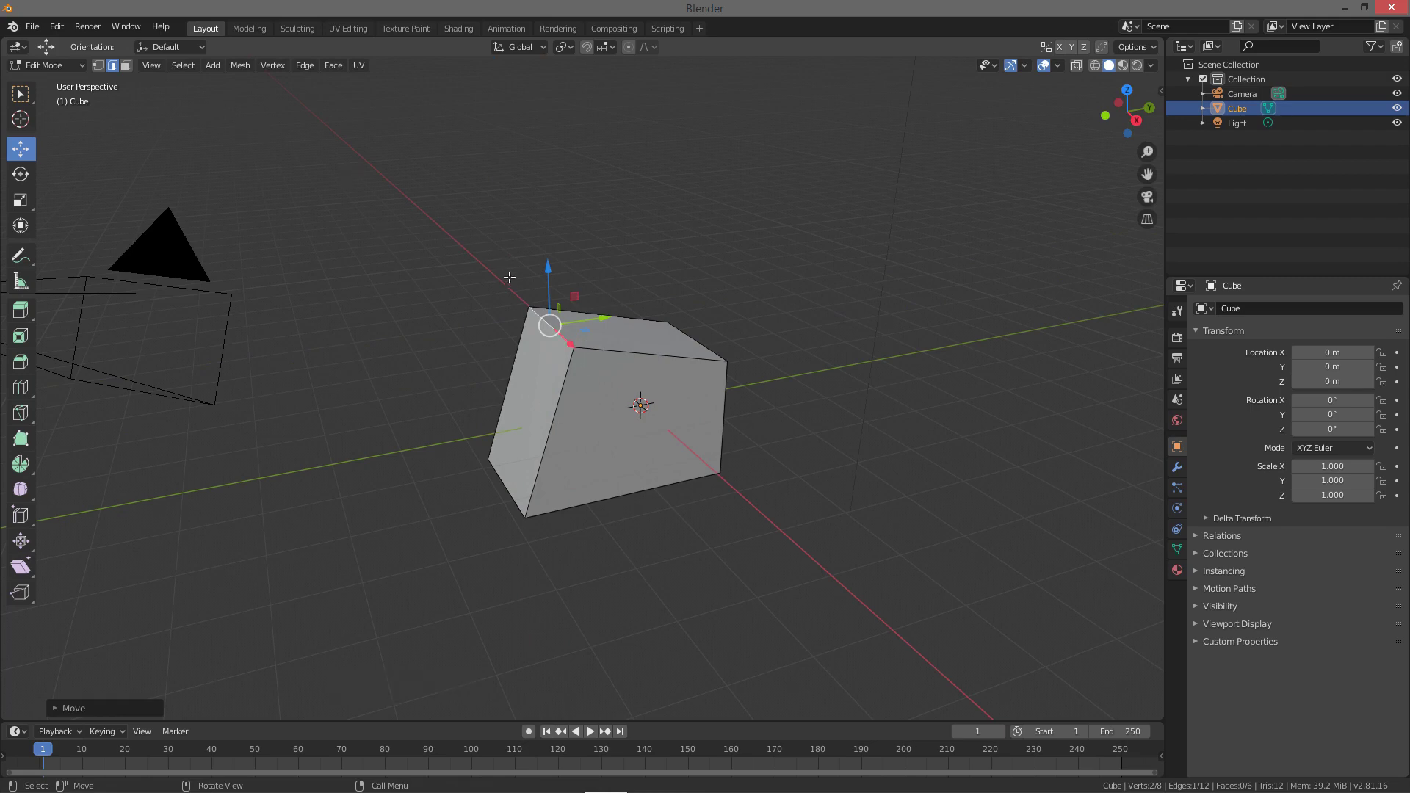
{"action": "key", "text": "Tab"}
{"action": "key", "text": "Tab"}
{"action": "left_click", "coordinate": [127, 73]}
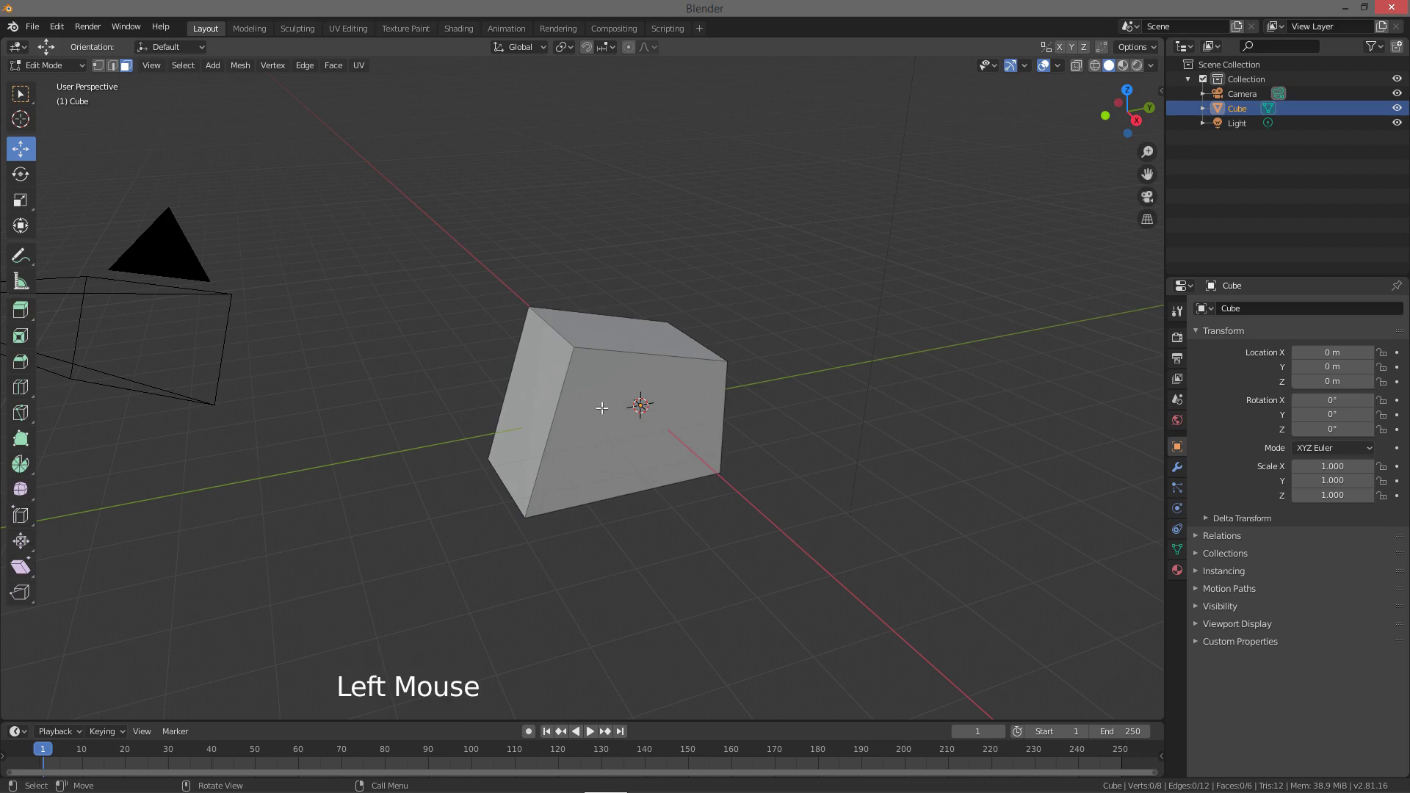
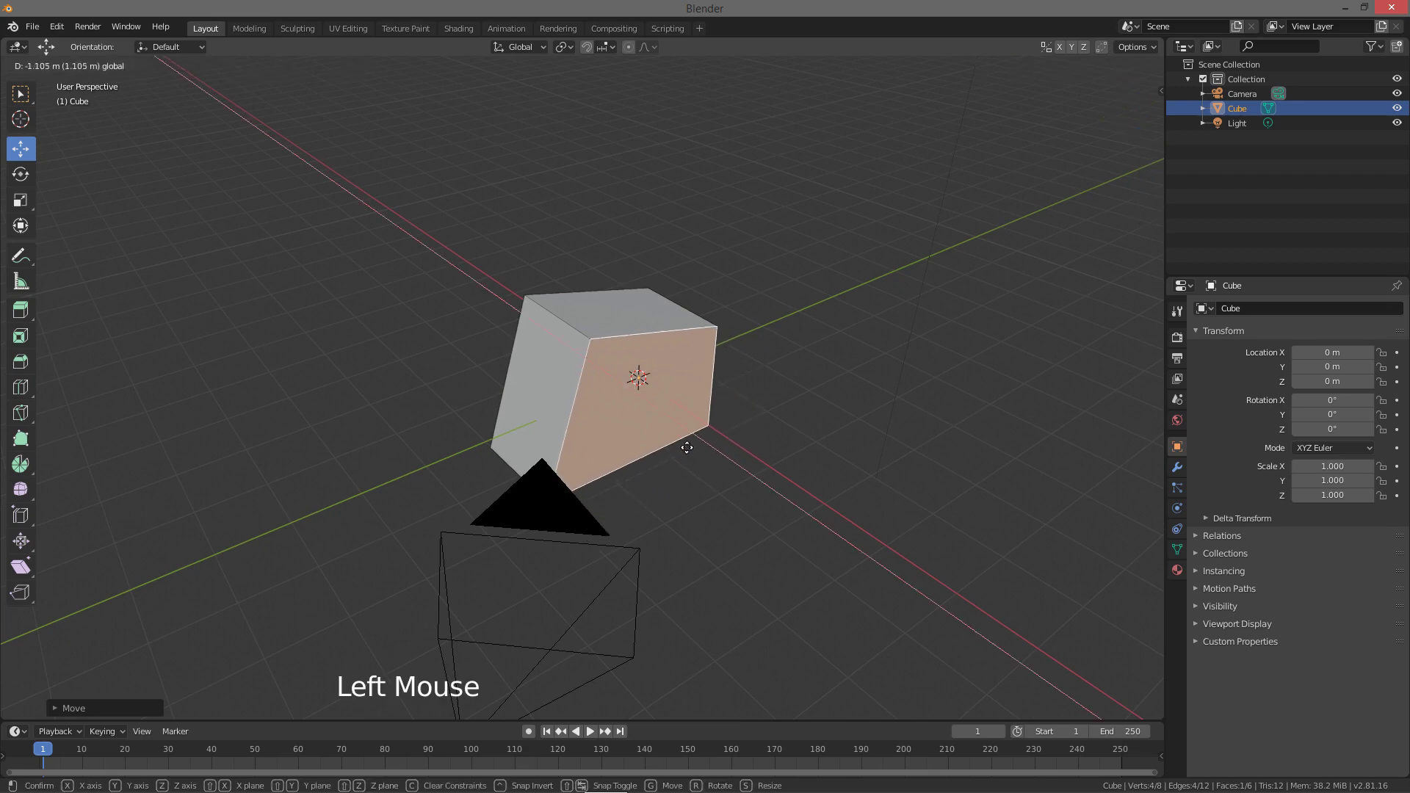
- Rotate and then scale up the block's front face to widen that side
{"action": "key", "text": "r"}
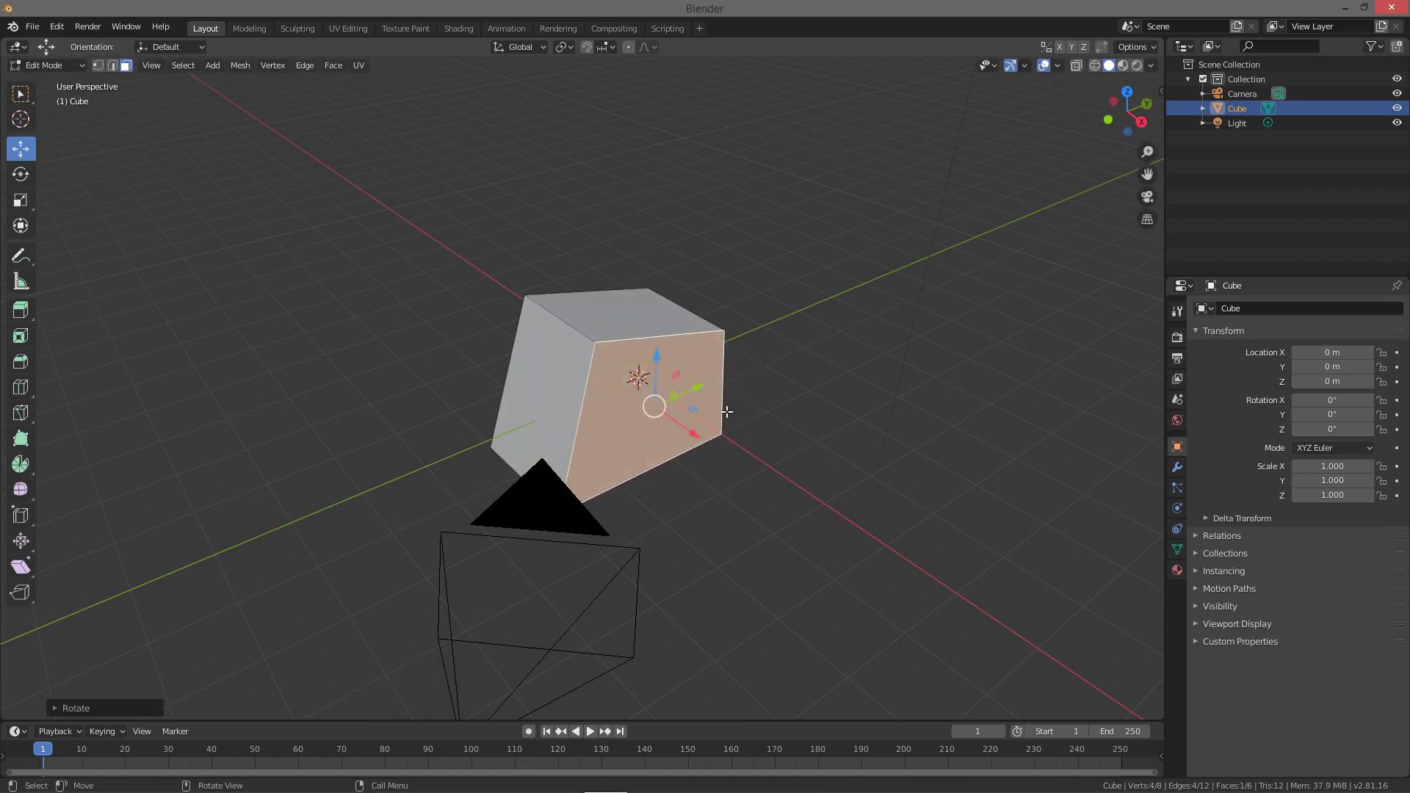
{"action": "key", "text": "s"}
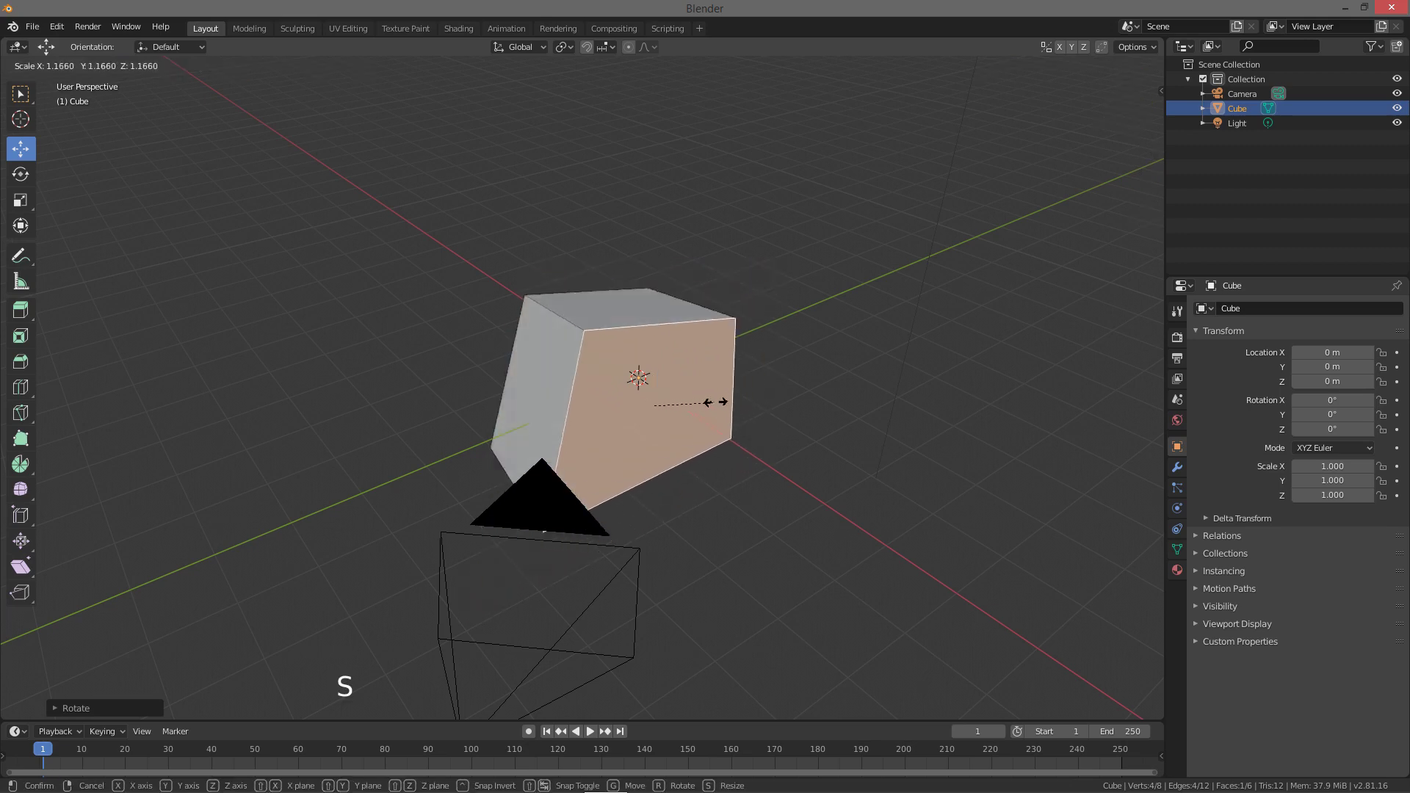